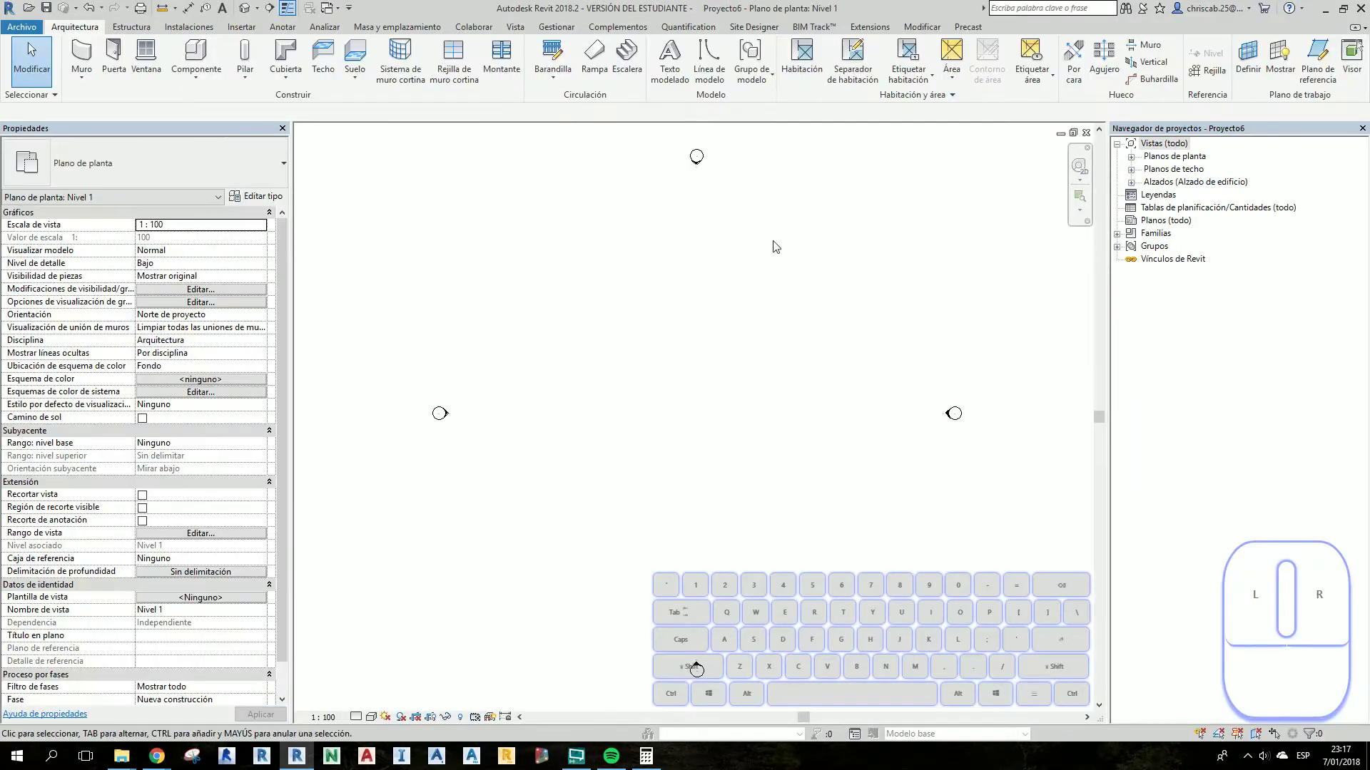
Switch to the default 3D view of the new architectural project.
left_click(245, 14)
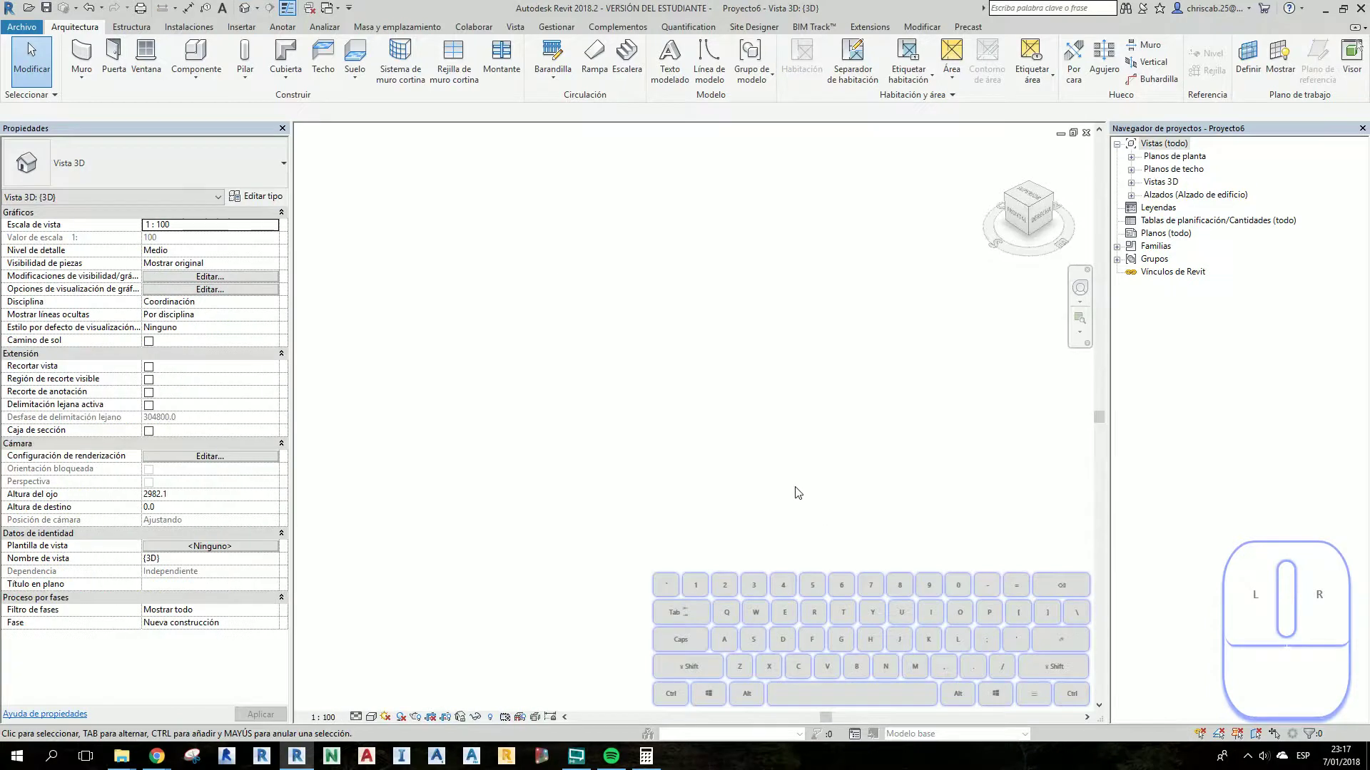
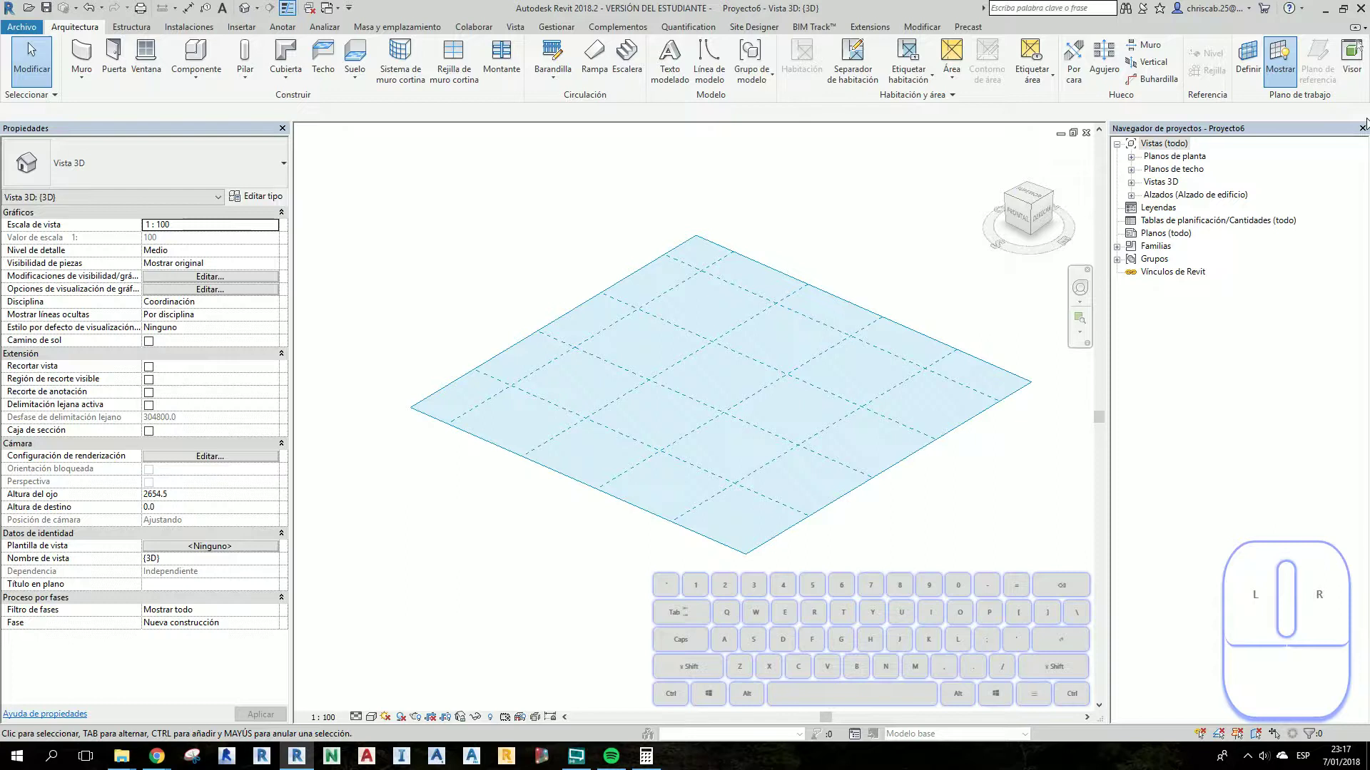
Show the work plane viewer for Level 1 and orbit the 3D view around the grid.
left_click(1353, 72)
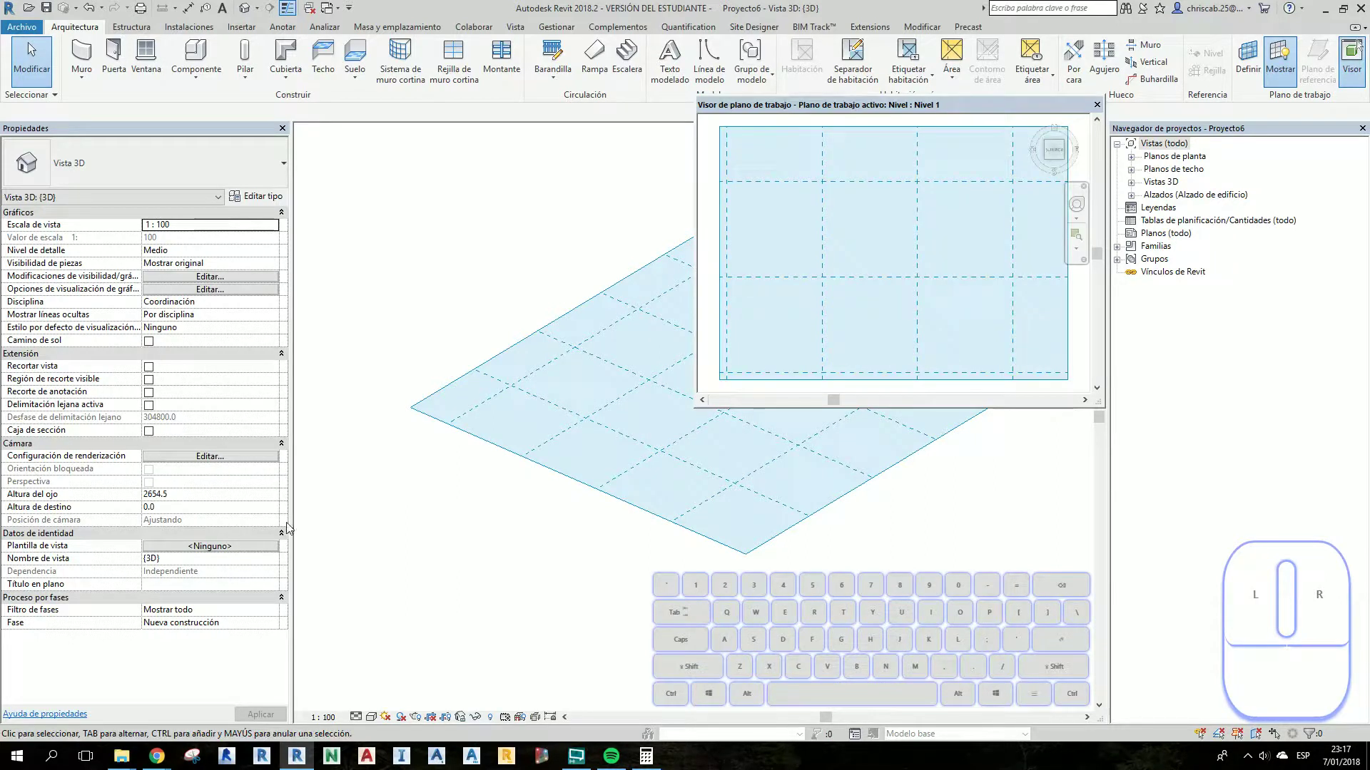
left_click(727, 548)
middle_click(800, 569)
scroll("down", 3)
middle_click(864, 581)
left_click(704, 624)
left_click_drag(771, 613, 647, 653)
middle_click(753, 625)
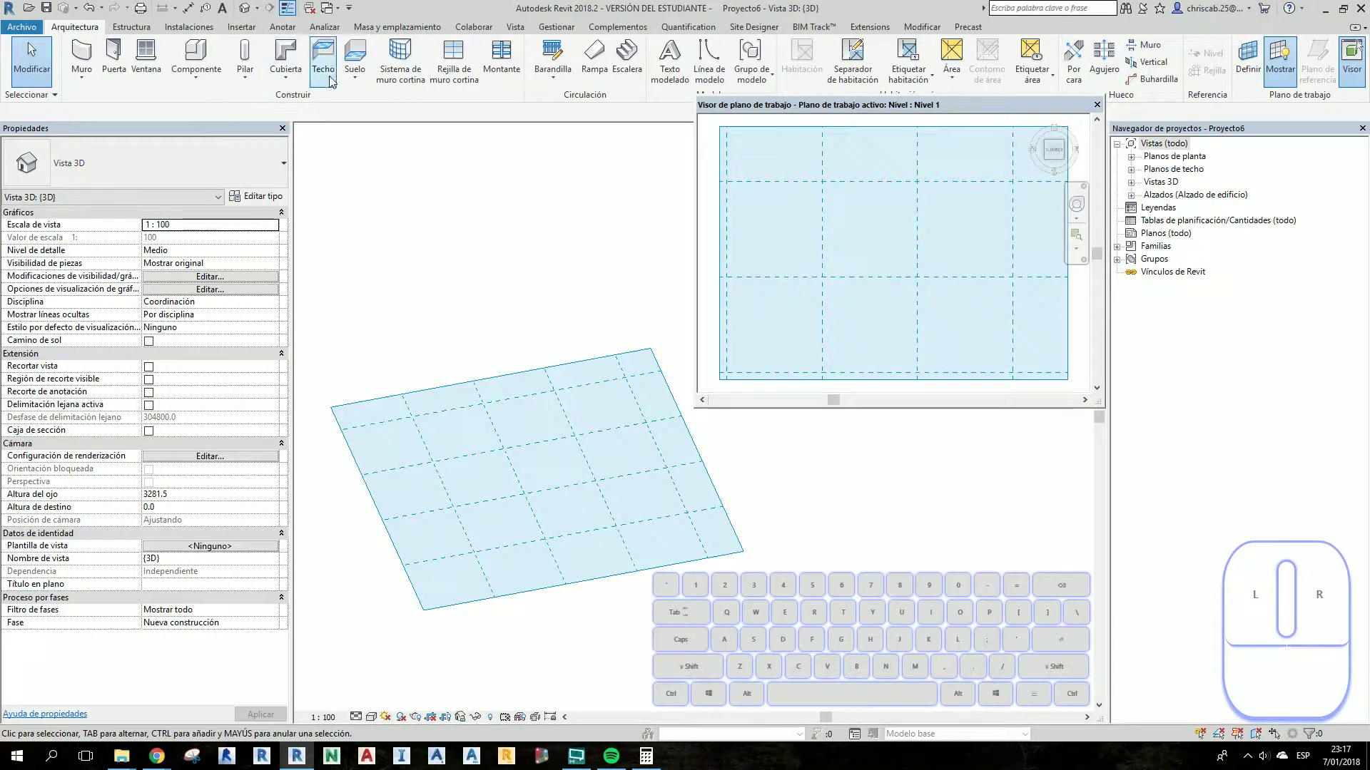
Sketch a rectangular Generic 150 mm floor boundary on Level 1 and finish the slab.
left_click(363, 59)
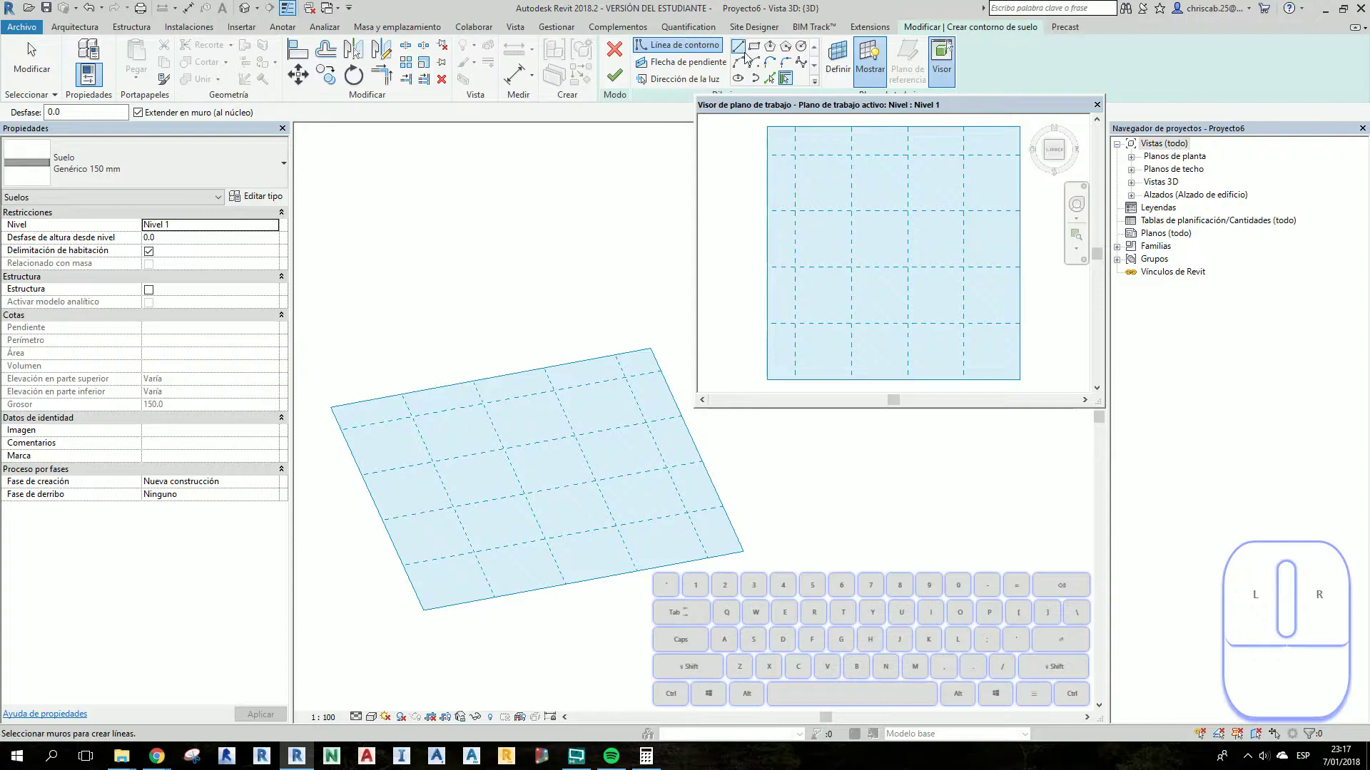
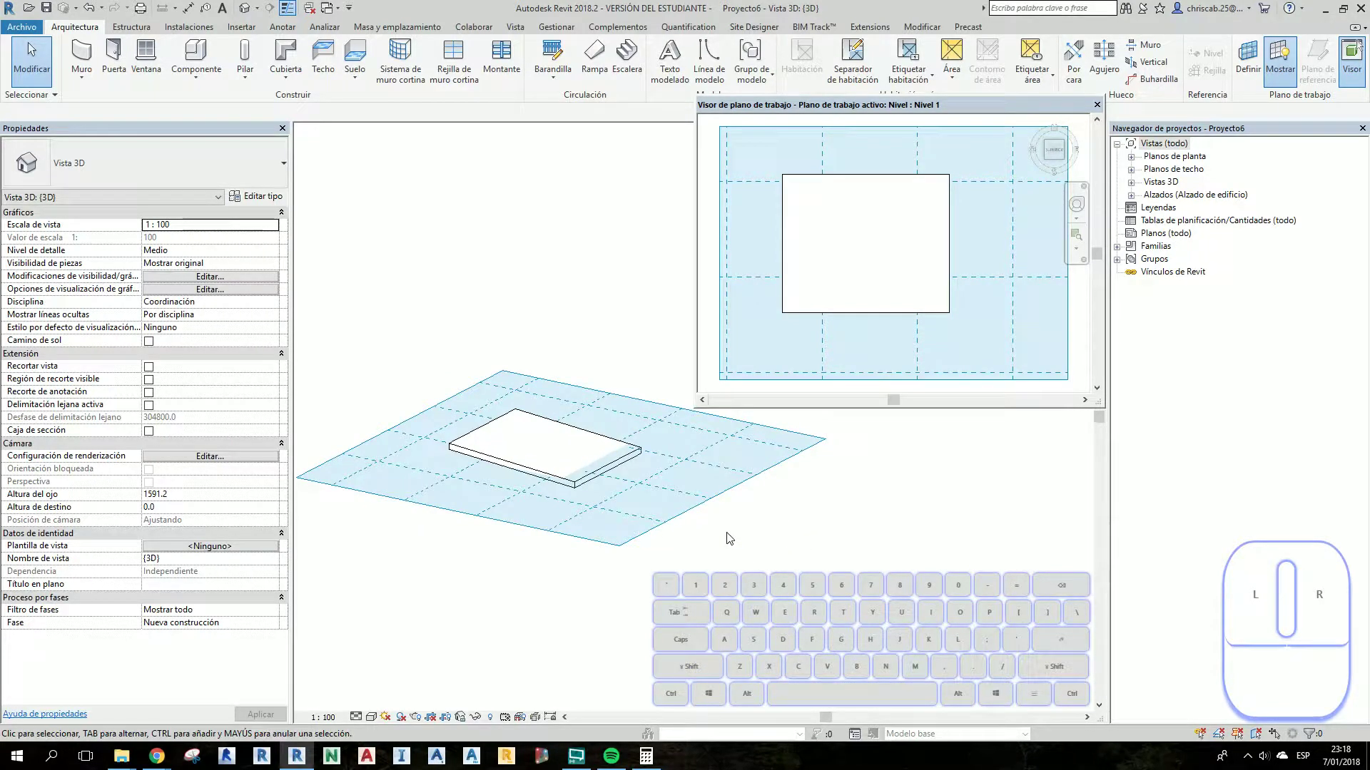
left_click(605, 321)
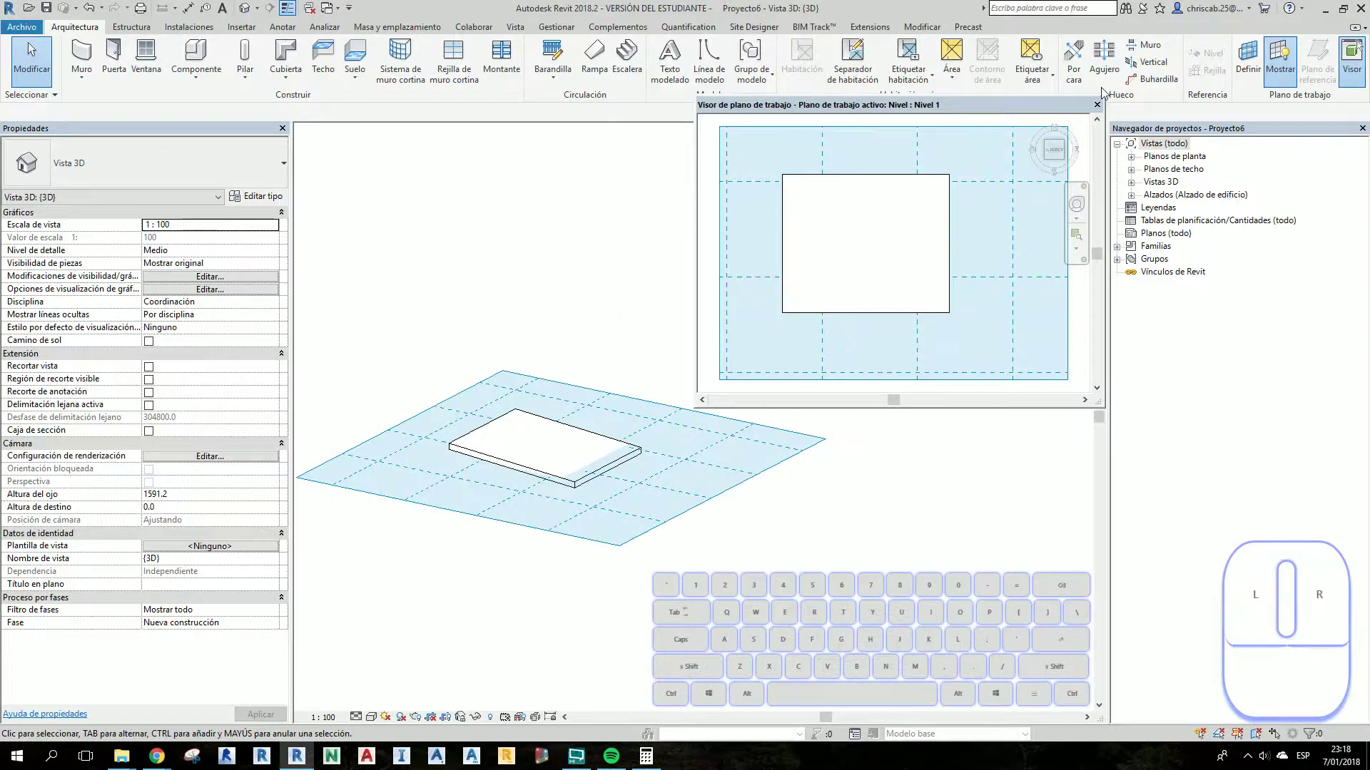
In the Work Plane dialog keep Level 1 in the Name list and choose 'Pick a plane'.
left_click(1244, 73)
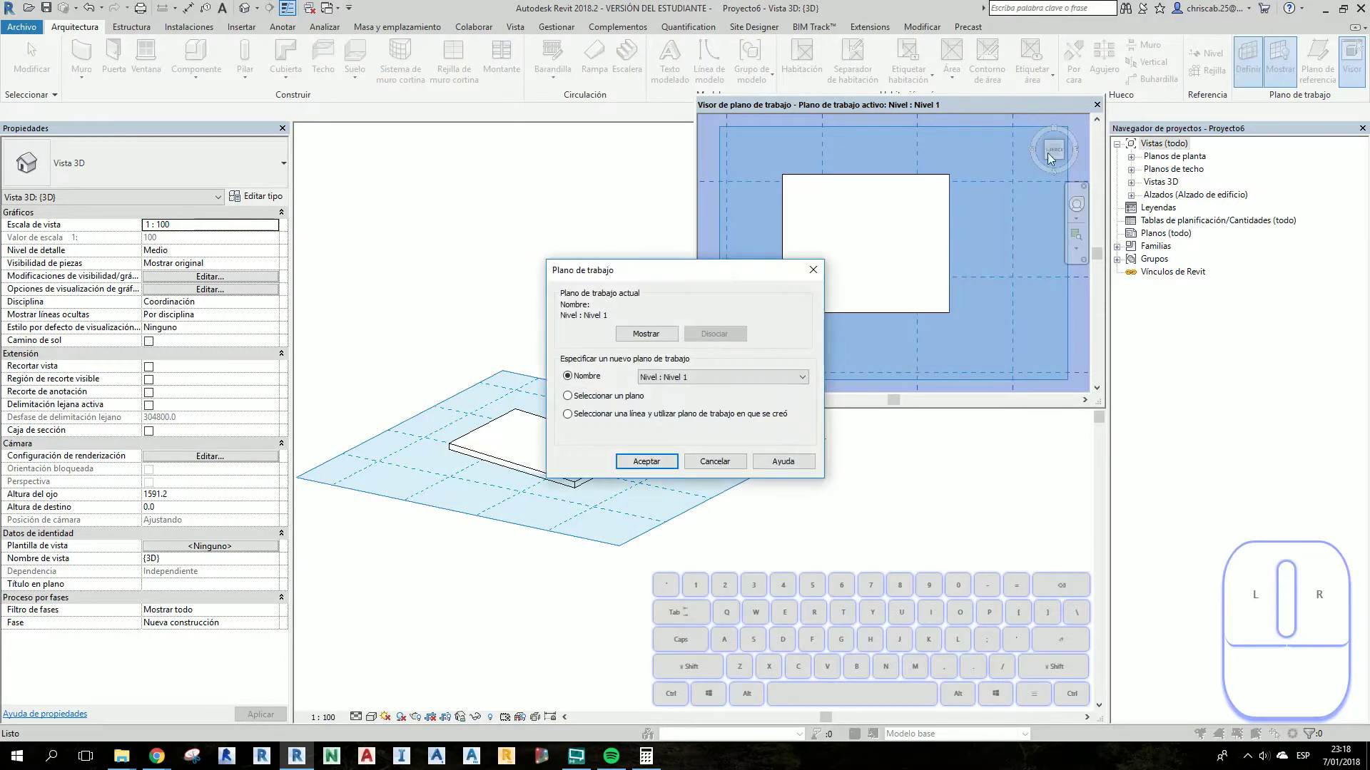
left_click_drag(652, 274, 764, 211)
left_click(804, 324)
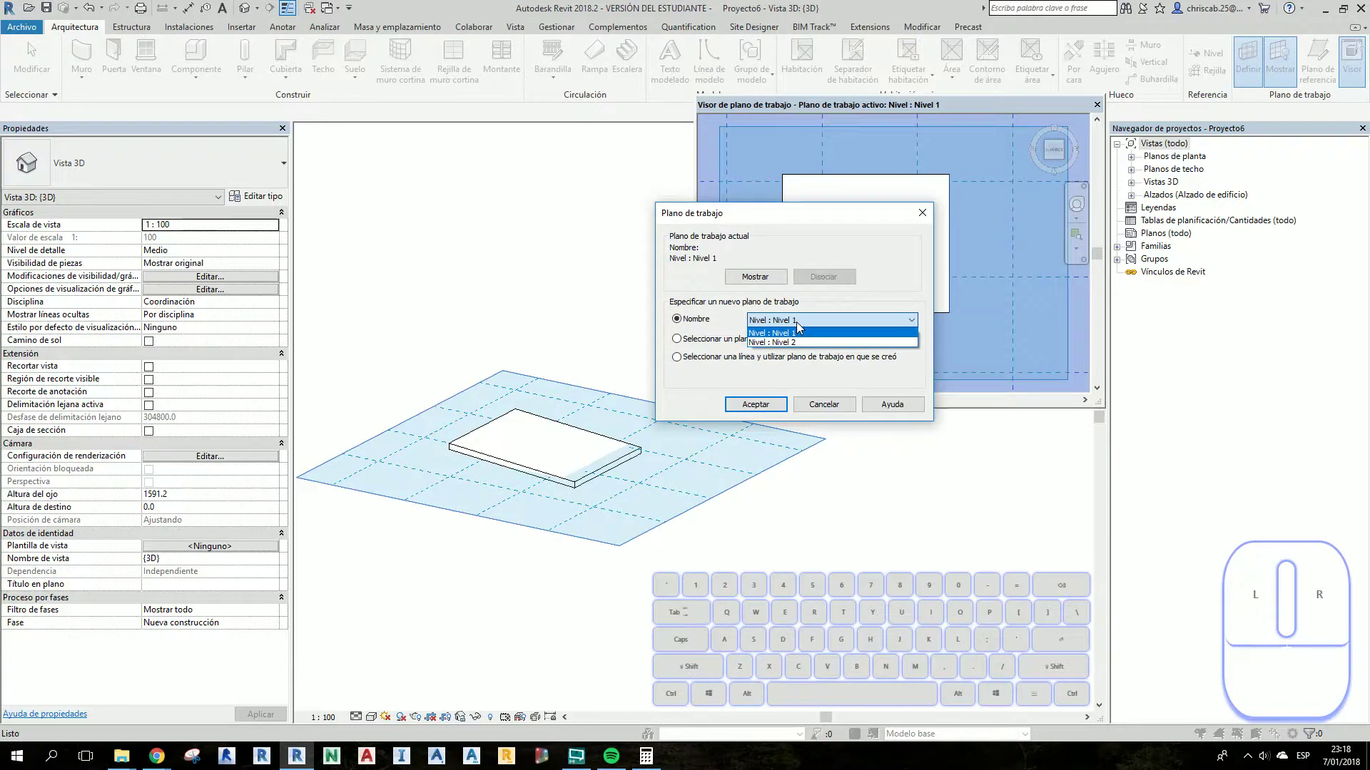
left_click(799, 328)
left_click(679, 348)
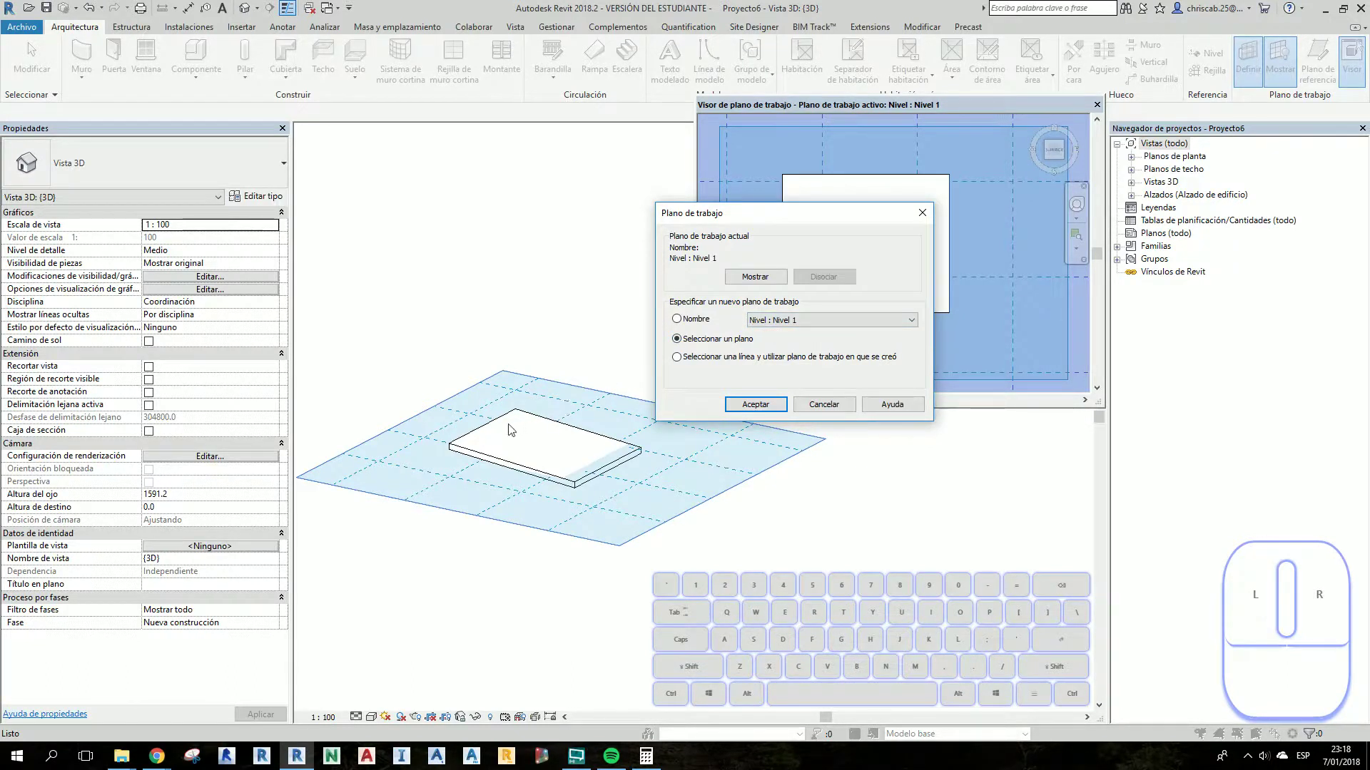
Confirm the dialog and pick the floor slab's top face as the active work plane.
left_click(764, 410)
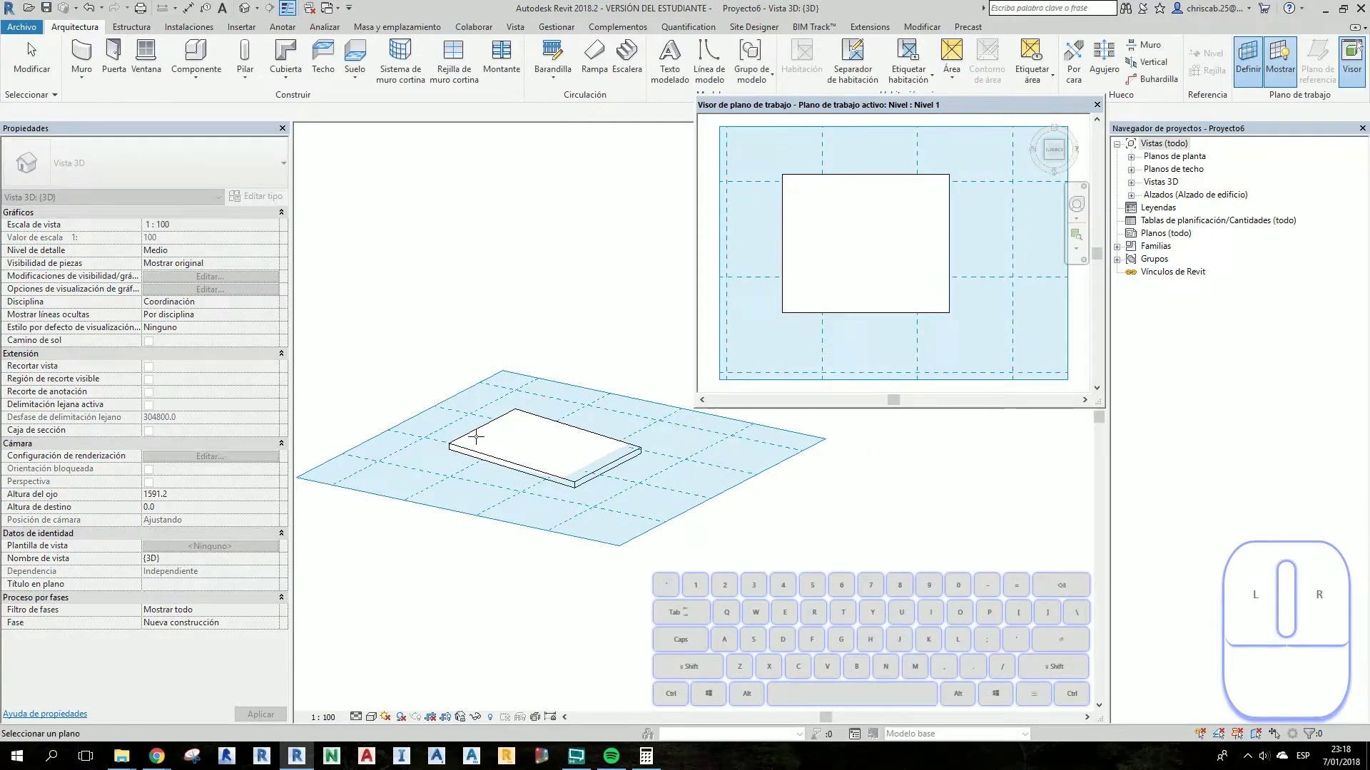
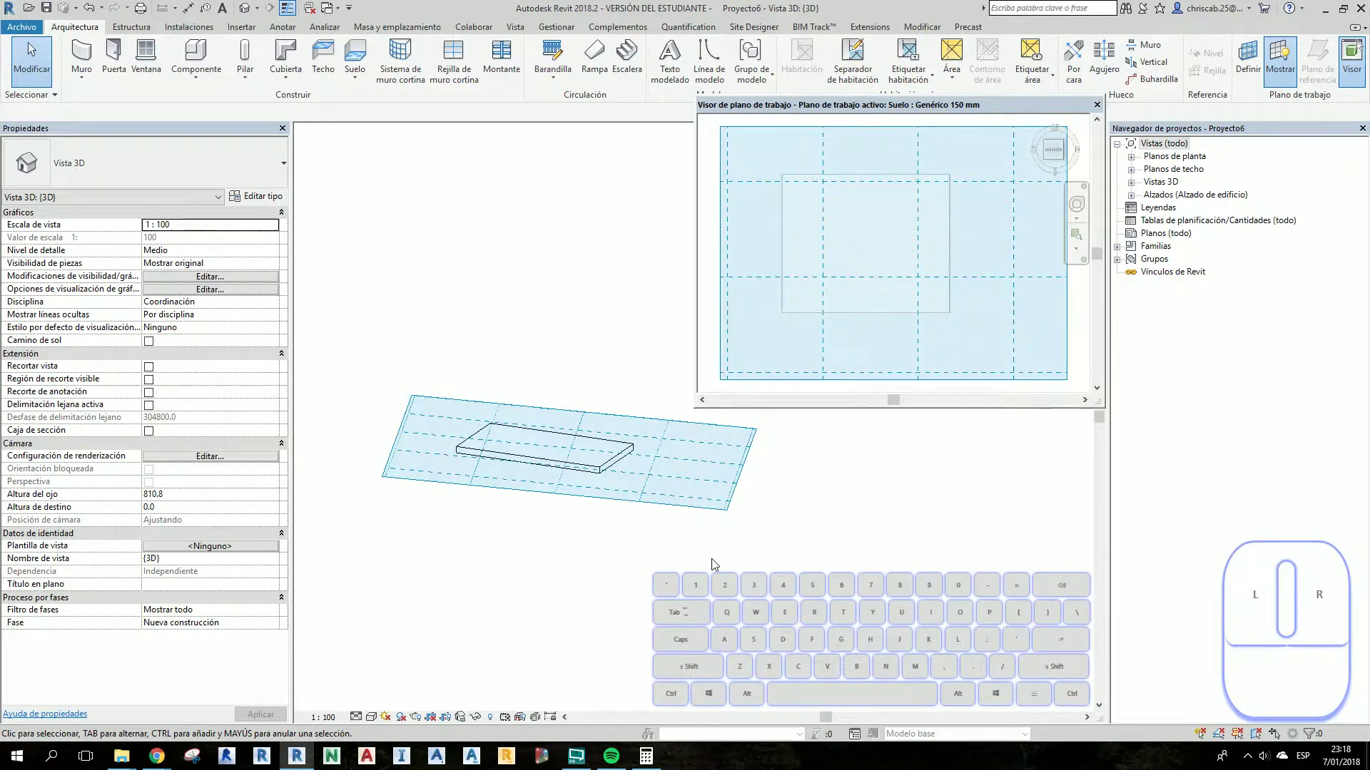
left_click(714, 565)
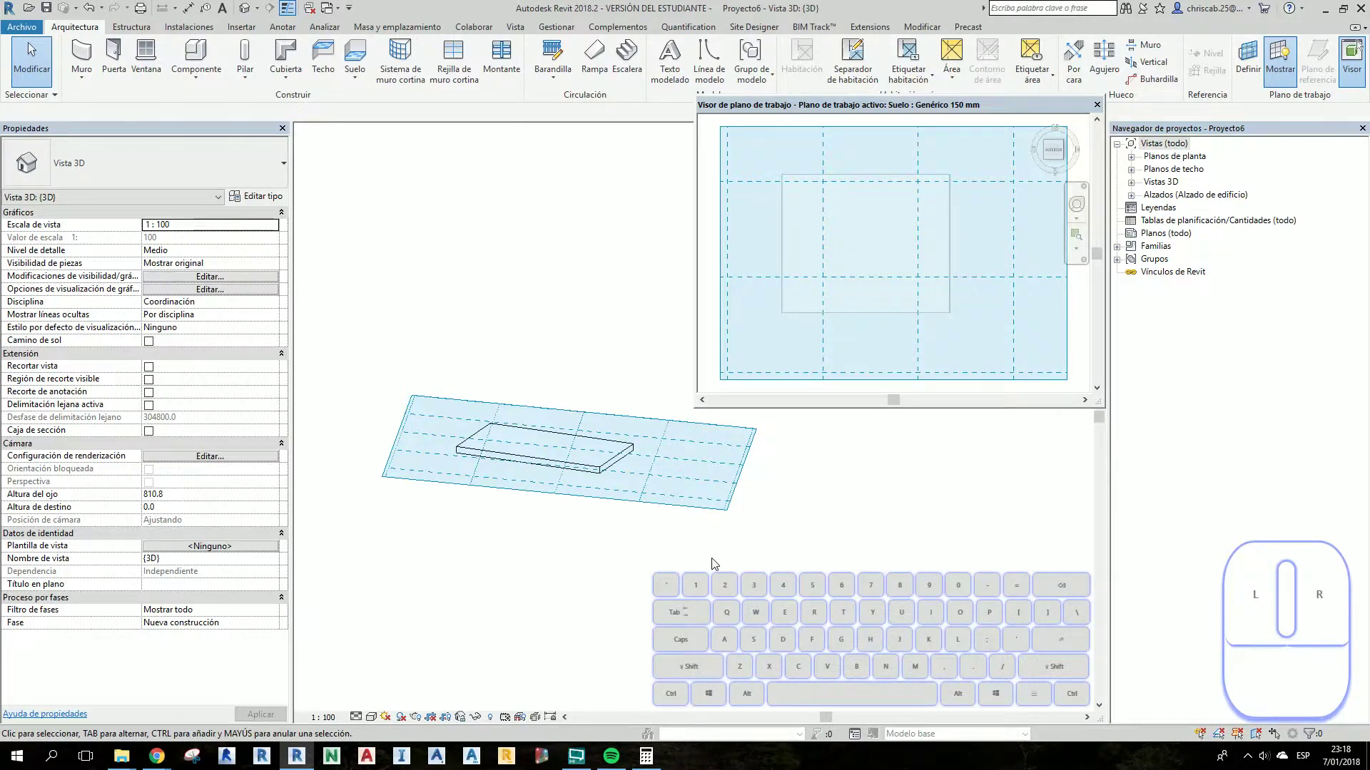